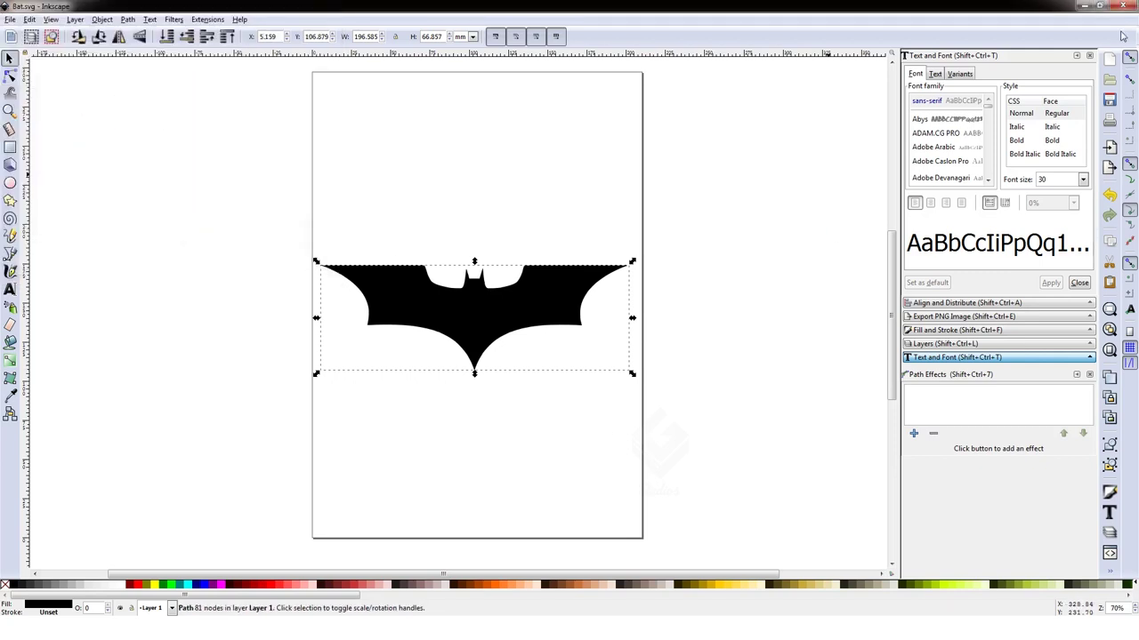
- Delete the default cube and bring up the SVG import file browser
left_click(494, 273)
key("Delete")
left_click(33, 28)
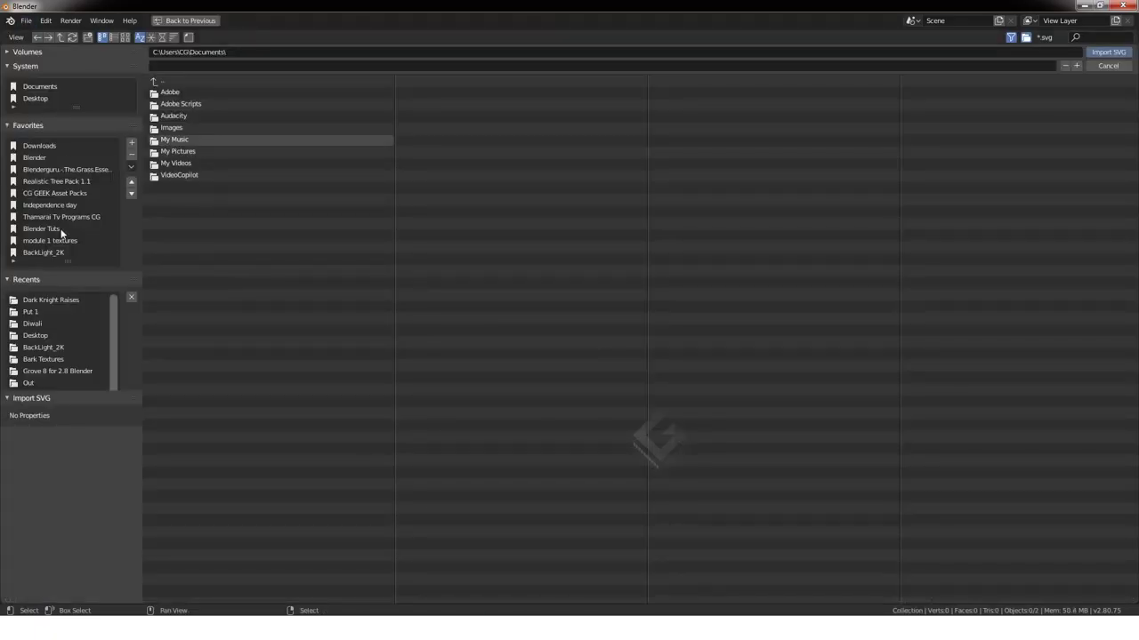
- Import Bat.svg from its folder into the scene
left_click(1119, 57)
scroll("up", 3)
left_click(663, 273)
right_click(655, 271)
scroll("up", 3)
scroll("down", 3)
- Scale the imported bat path up to about 18.5
key("s")
scroll("down", 3)
key("s")
scroll("up", 3)
right_click(501, 317)
- Convert the bat to mesh and extrude all its faces into a thick solid
key("Tab")
scroll("down", 3)
key("a")
scroll("down", 3)
key("e")
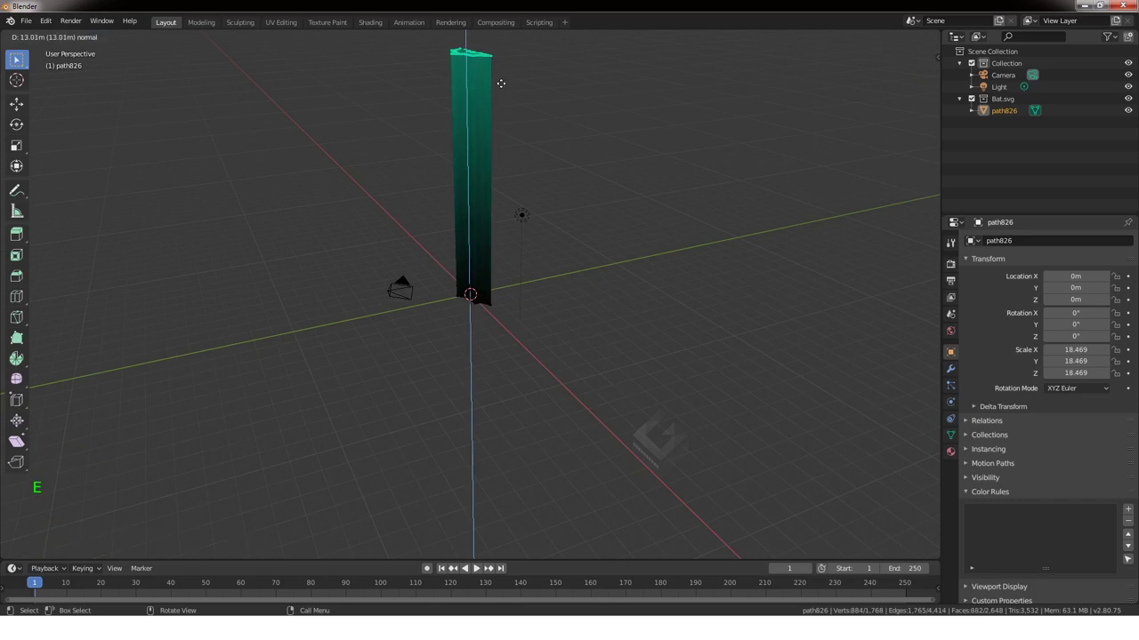
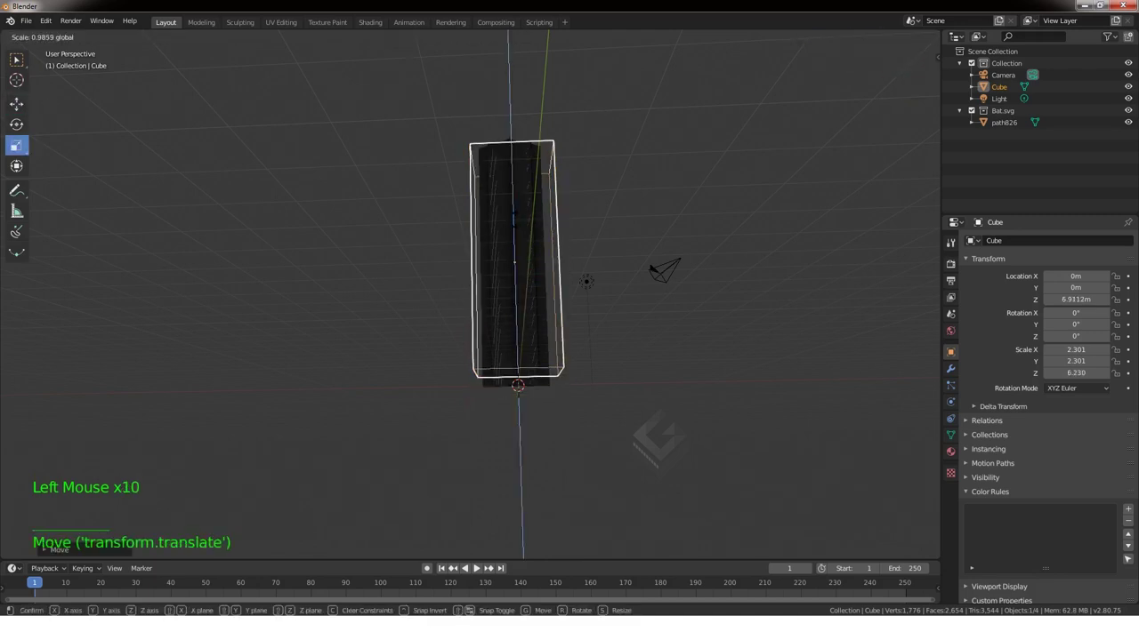
- Confirm the cube's shorter height and add an Image Texture node to its second material
left_click(288, 173)
left_click(517, 218)
middle_click(582, 236)
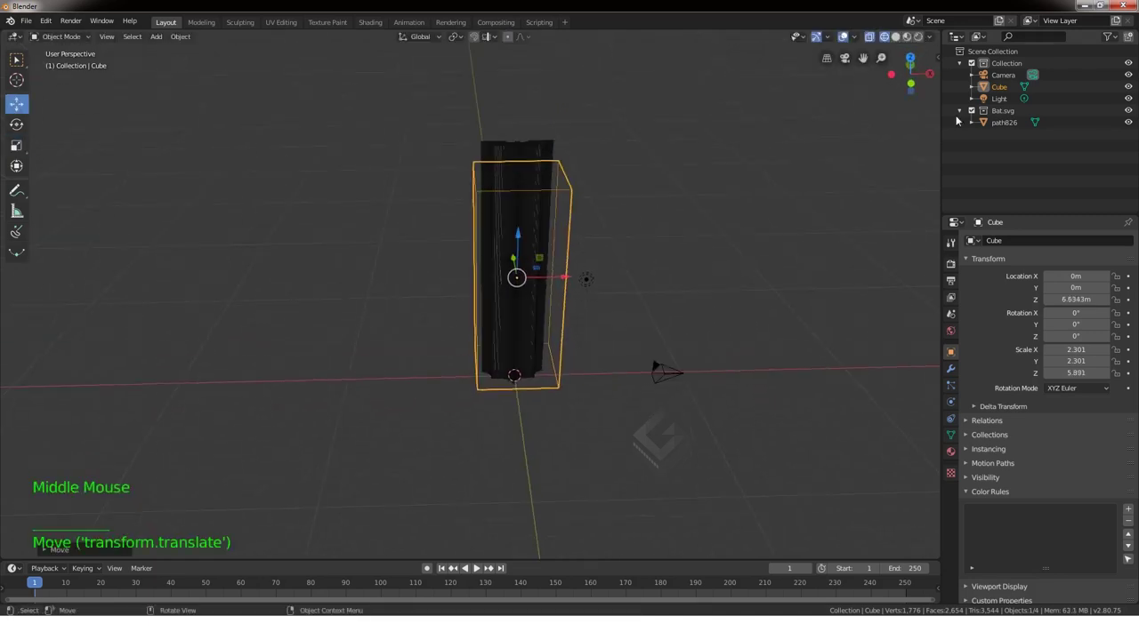
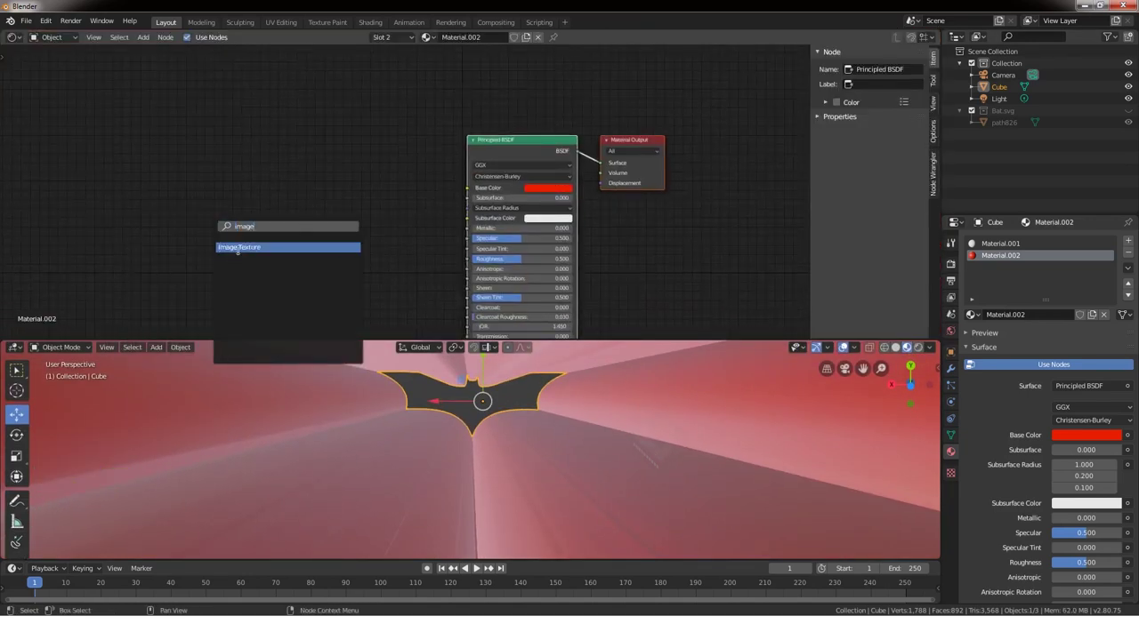
left_click(411, 183)
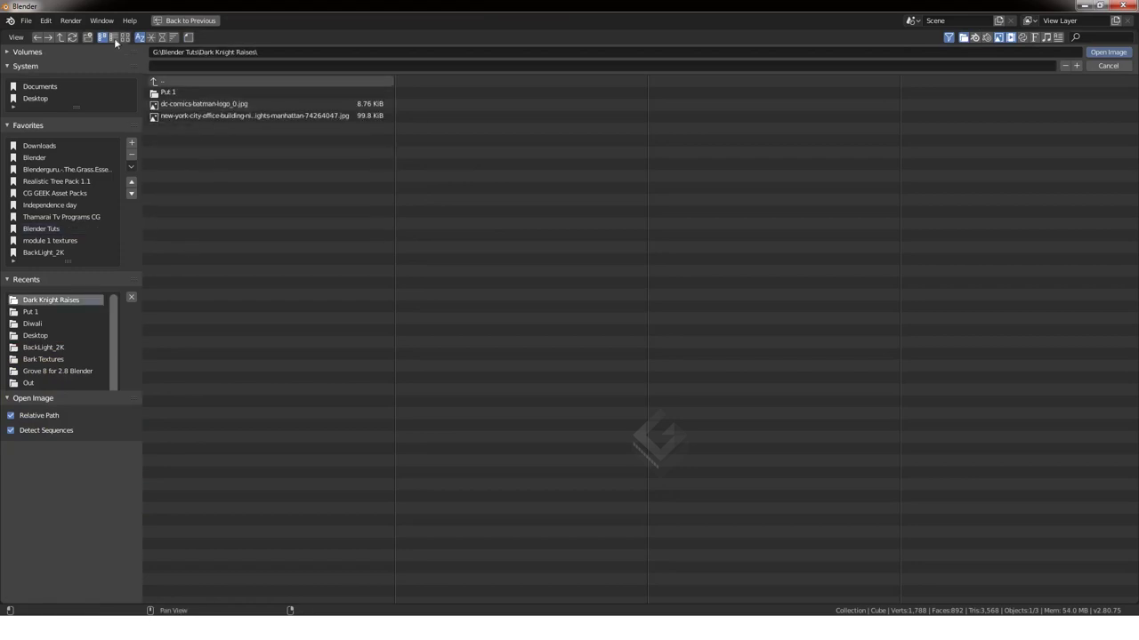
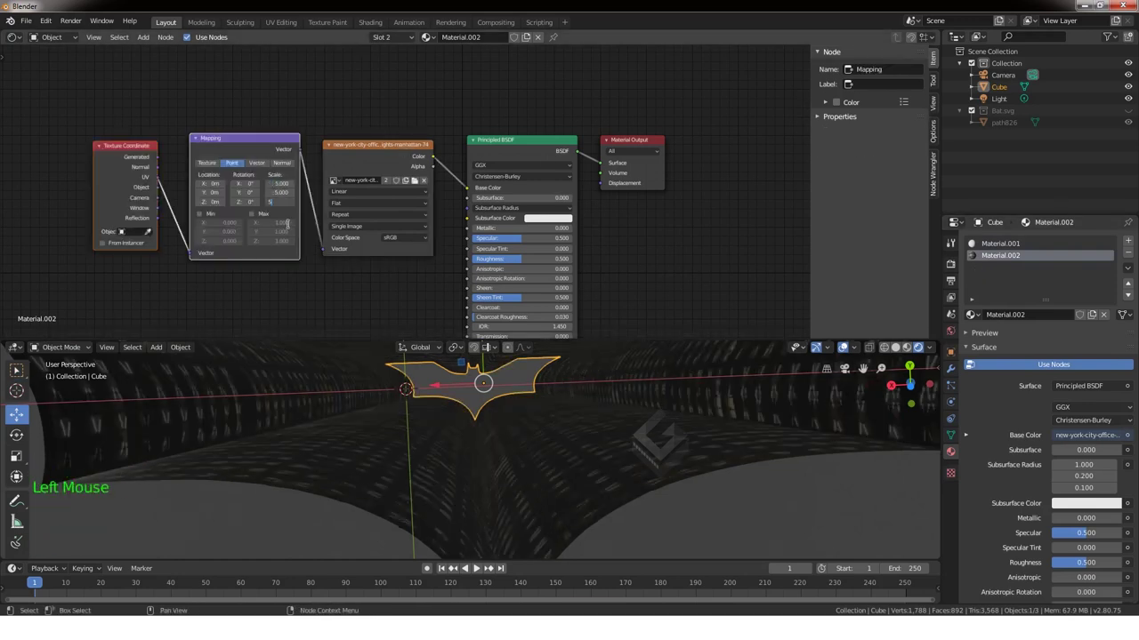
- Inspect the tiled city texture and close the node editor to enlarge the 3D view
scroll("up", 3)
middle_click(536, 439)
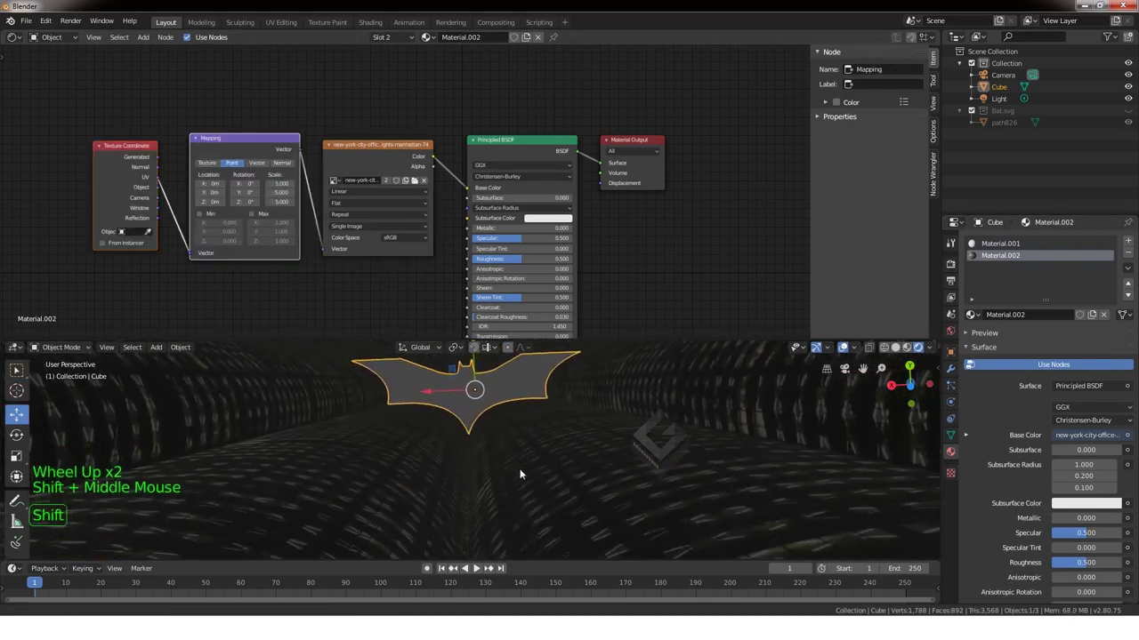
right_click(622, 342)
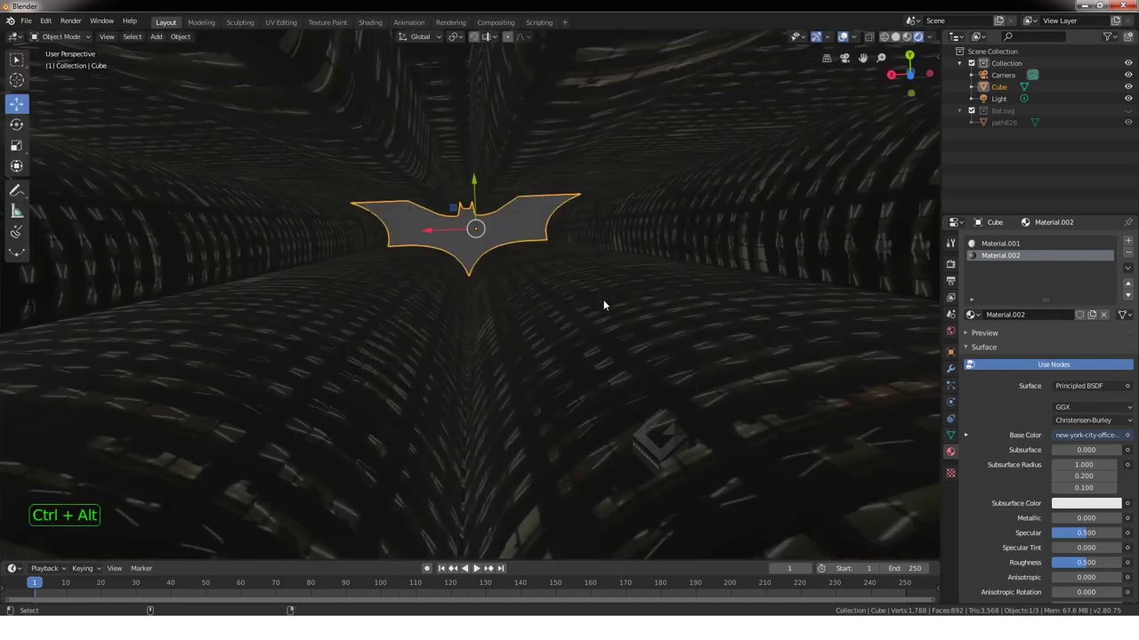
- Align the camera to the view and move it to frame the bat
key("ctrl+alt+KP_0")
left_click(434, 168)
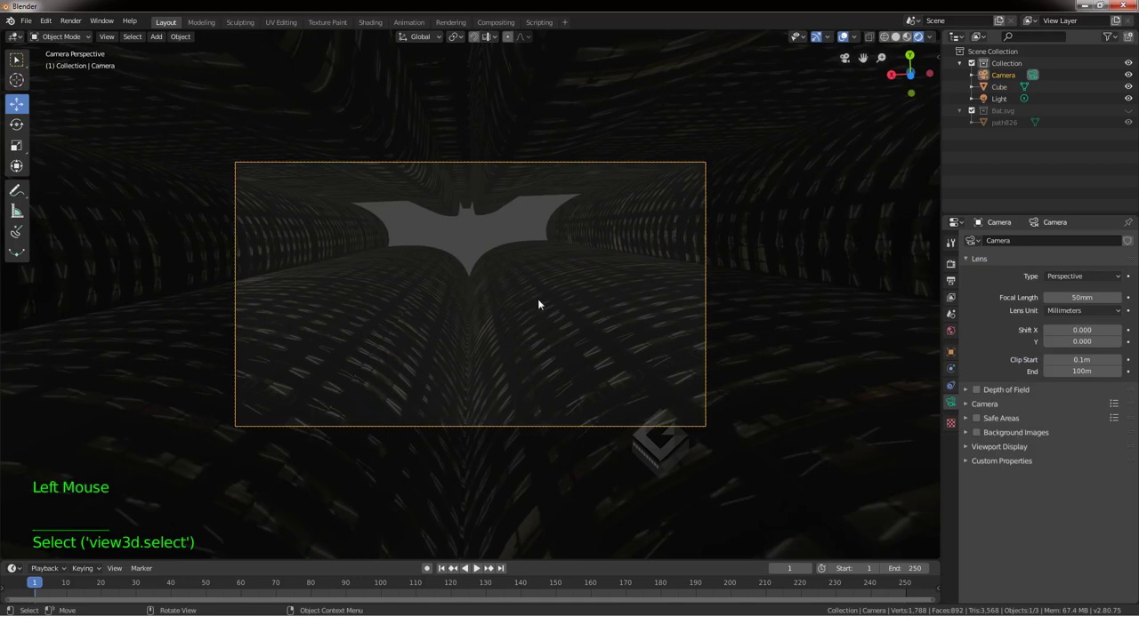
key("g")
scroll("down", 3)
scroll("up", 3)
middle_click(580, 311)
scroll("down", 3)
middle_click(517, 290)
scroll("up", 3)
- Add a plane atop the tunnel and give it a new material, Material.003
key("shift+a")
left_click(460, 441)
key("s")
left_click(1069, 293)
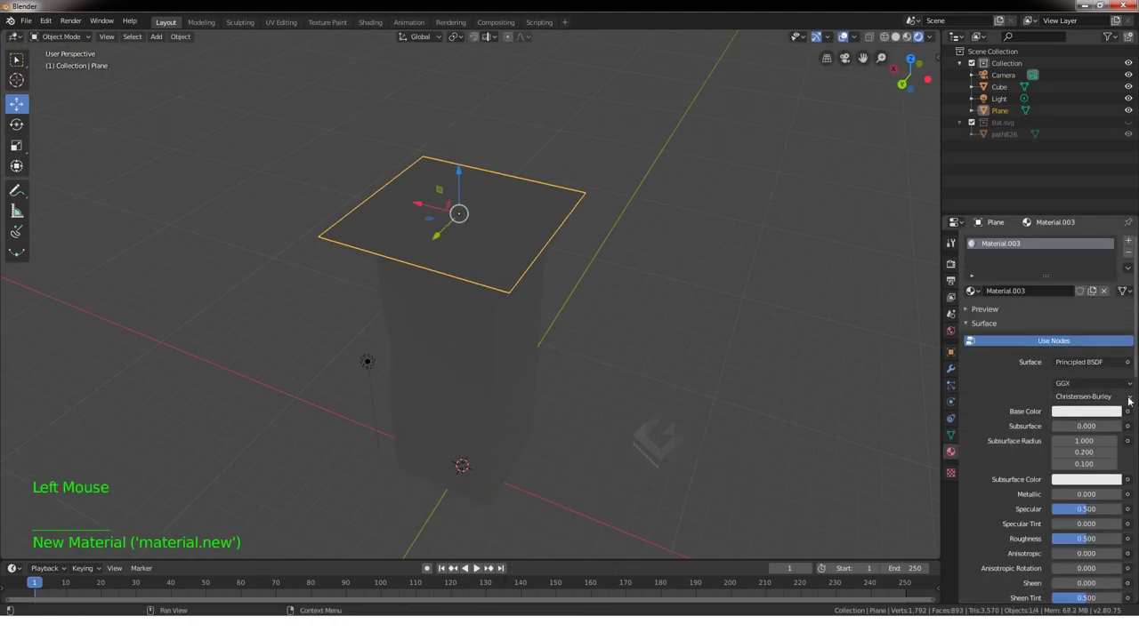
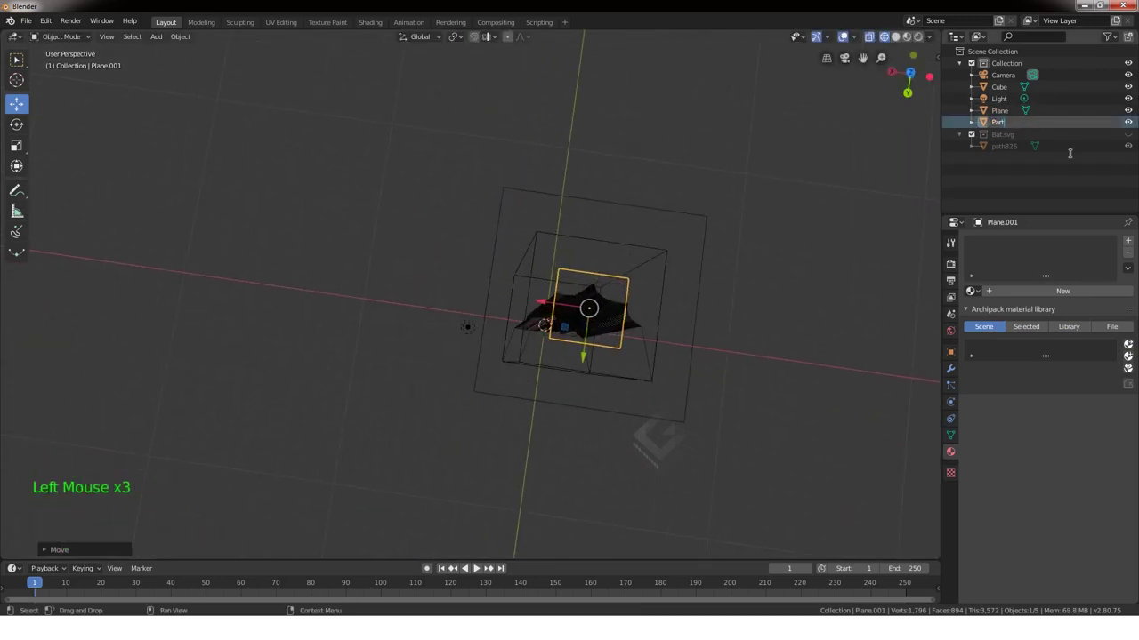
- Confirm the Particles name and start renaming the glowing plane to Light Emission
left_click(1008, 115)
left_click(959, 124)
left_click(1002, 114)
double_click(1003, 119)
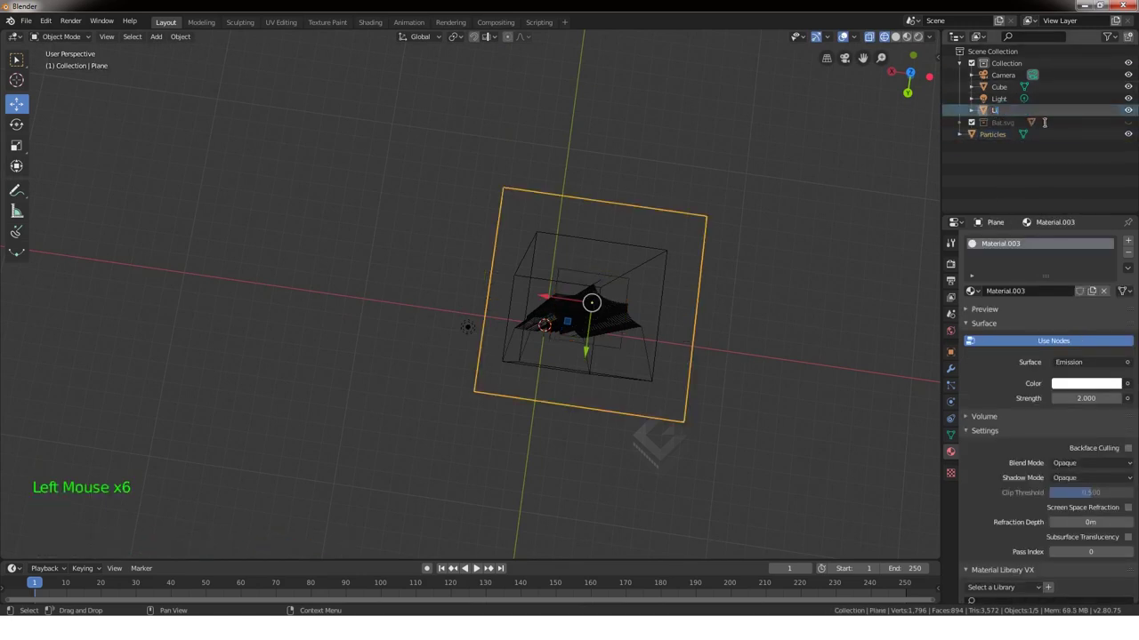